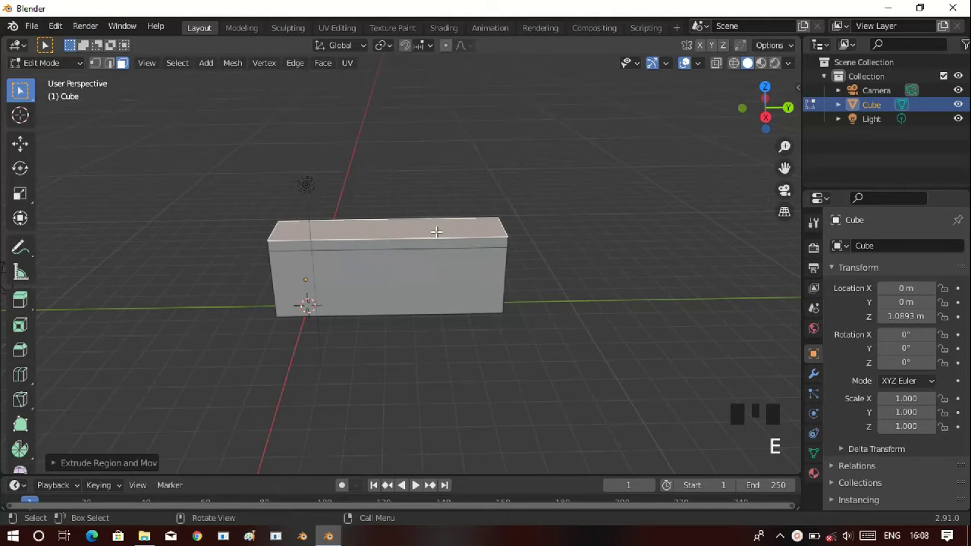
Extrude the box's top face and raise it along the vertical axis
{"action": "key", "text": "g"}
{"action": "key", "text": "e"}
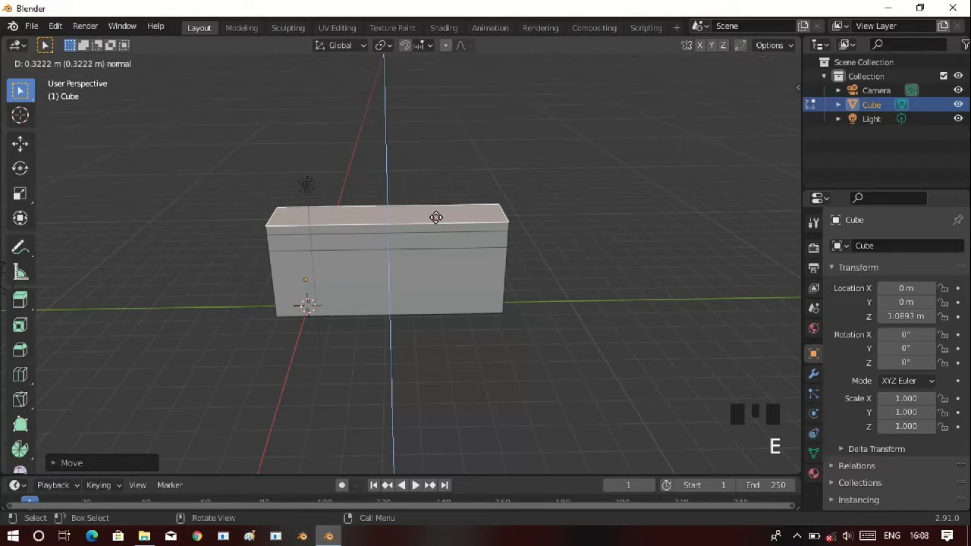
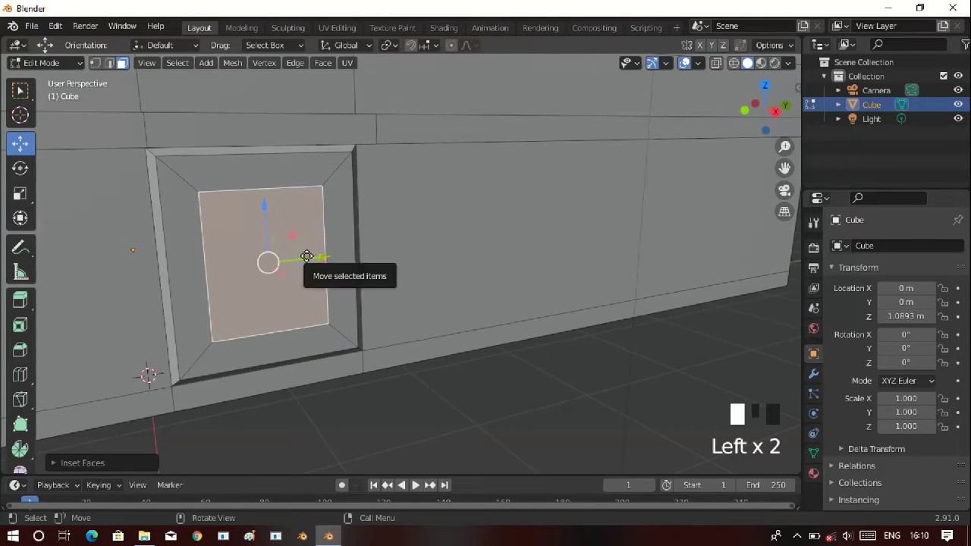
Shrink and re-inset the window face, then bevel the small detail's edges
{"action": "key", "text": "s"}
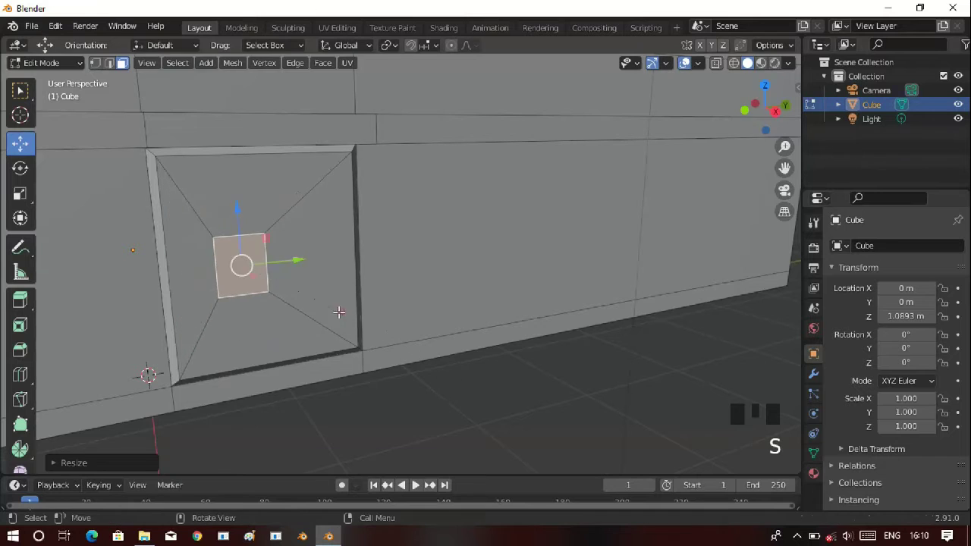
{"action": "left_click_drag", "start_coordinate": [354, 337], "coordinate": [431, 390]}
{"action": "key", "text": "s"}
{"action": "left_click", "coordinate": [255, 252]}
{"action": "scroll", "scroll_direction": "up", "scroll_amount": 3}
{"action": "left_click_drag", "start_coordinate": [351, 267], "coordinate": [381, 306]}
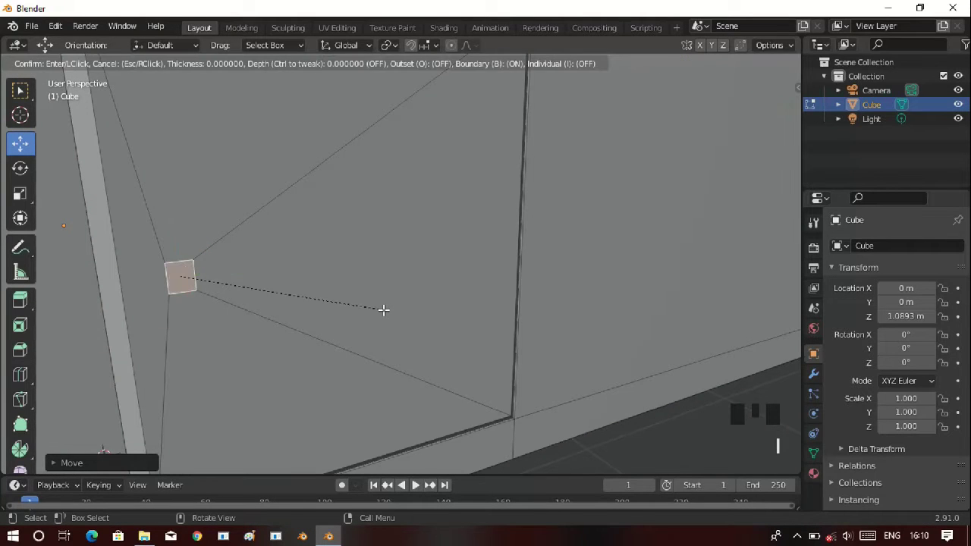
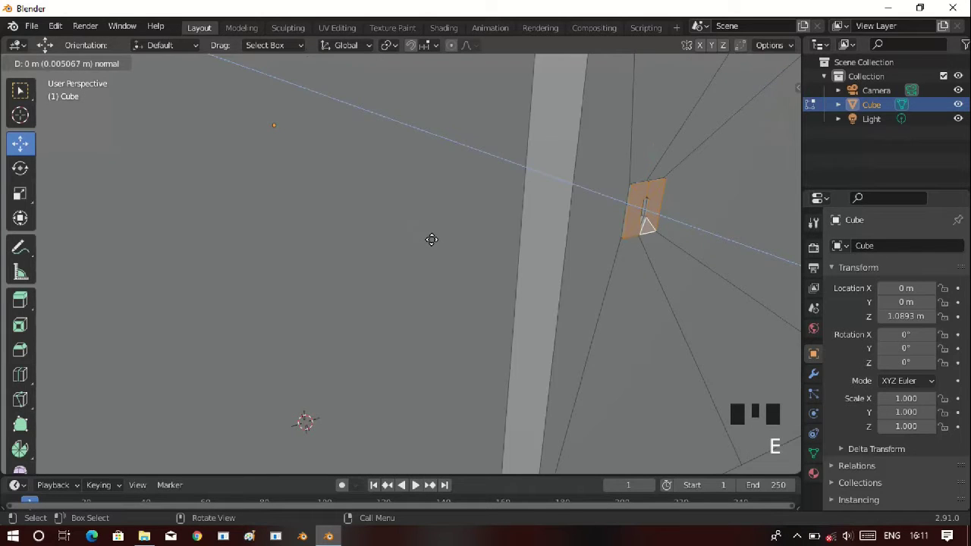
{"action": "key", "text": "ctrl+b"}
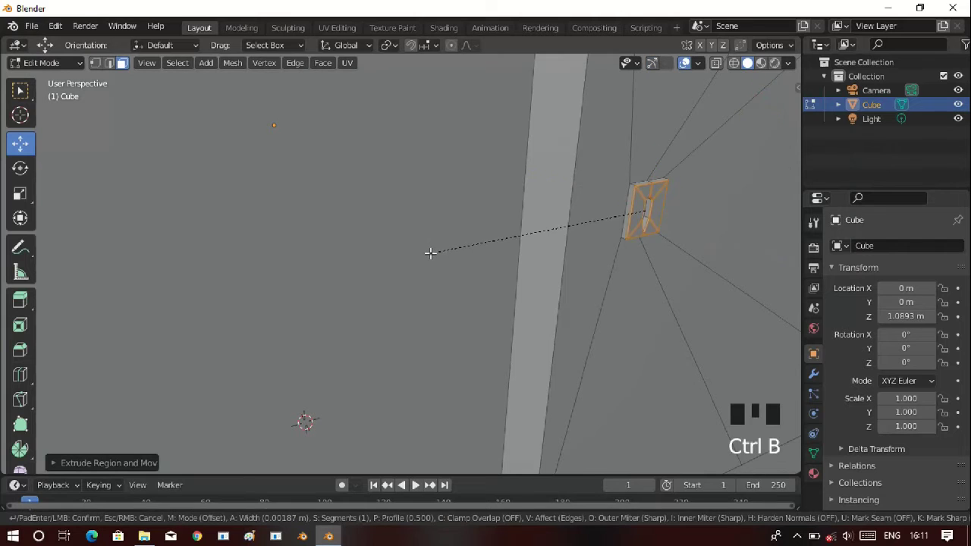
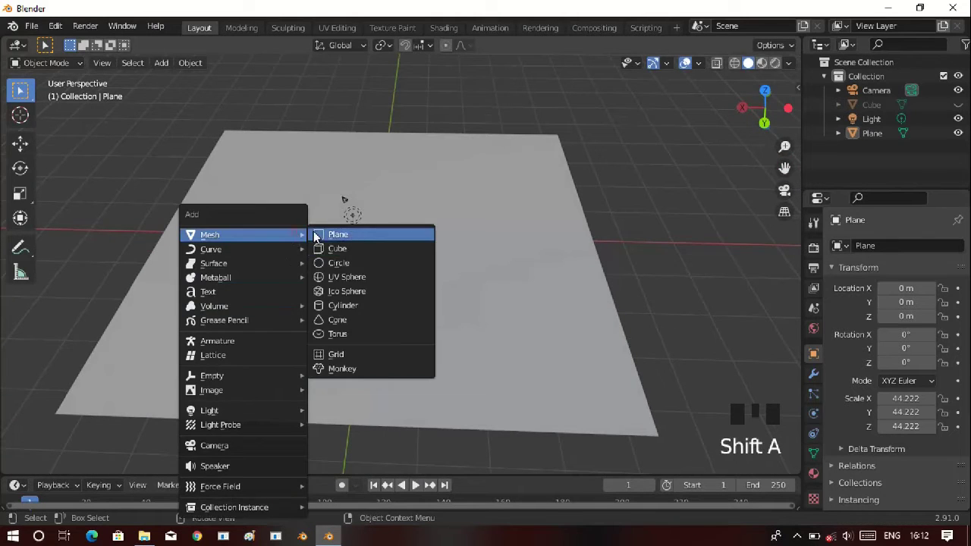
Add a new cube and lower it onto the ground plane
{"action": "middle_click", "coordinate": [359, 298]}
{"action": "left_click_drag", "start_coordinate": [28, 149], "coordinate": [374, 158]}
{"action": "left_click_drag", "start_coordinate": [339, 222], "coordinate": [261, 226]}
{"action": "left_click", "coordinate": [261, 226]}
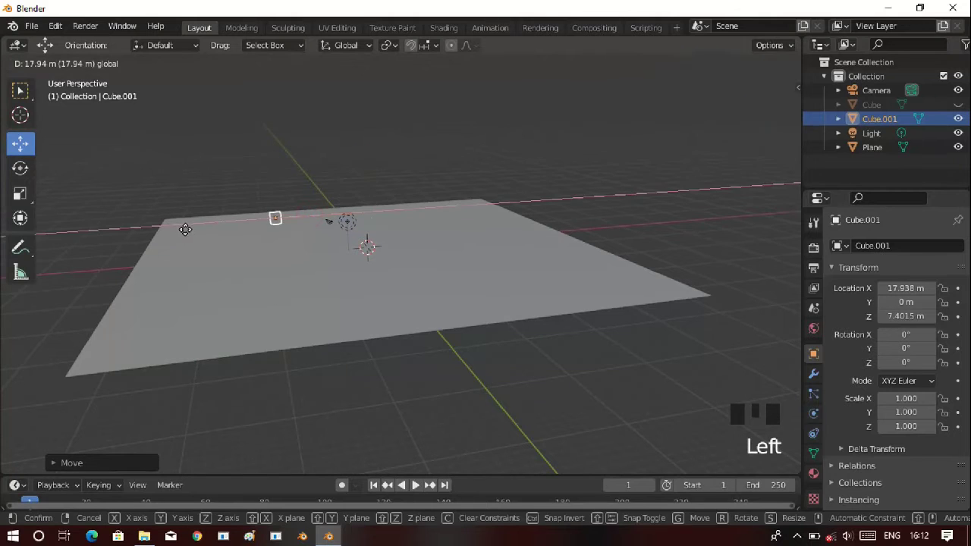
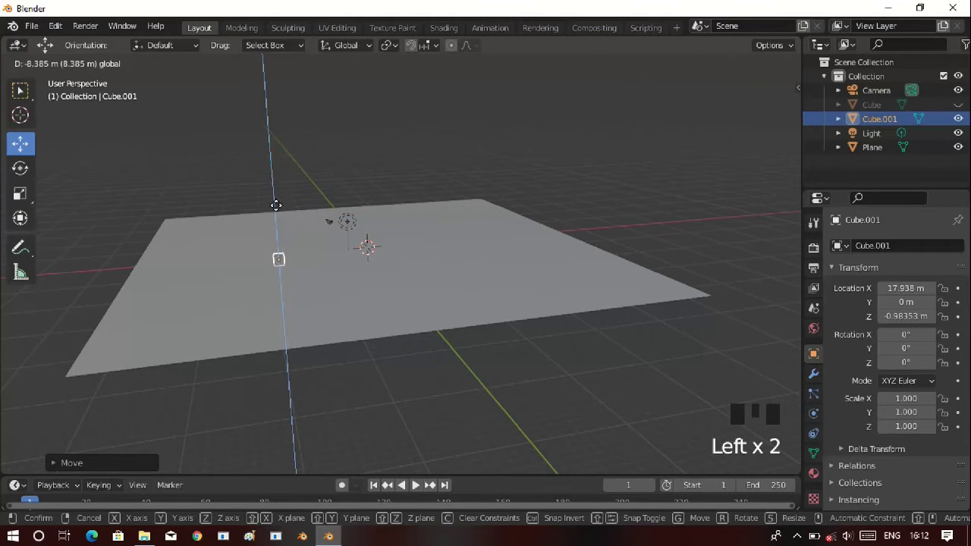
{"action": "scroll", "scroll_direction": "down", "scroll_amount": 3}
{"action": "left_click_drag", "start_coordinate": [388, 212], "coordinate": [413, 287]}
{"action": "scroll", "scroll_direction": "up", "scroll_amount": 3}
{"action": "left_click", "coordinate": [256, 249]}
{"action": "left_click_drag", "start_coordinate": [252, 296], "coordinate": [245, 239]}
{"action": "left_click_drag", "start_coordinate": [244, 238], "coordinate": [265, 267]}
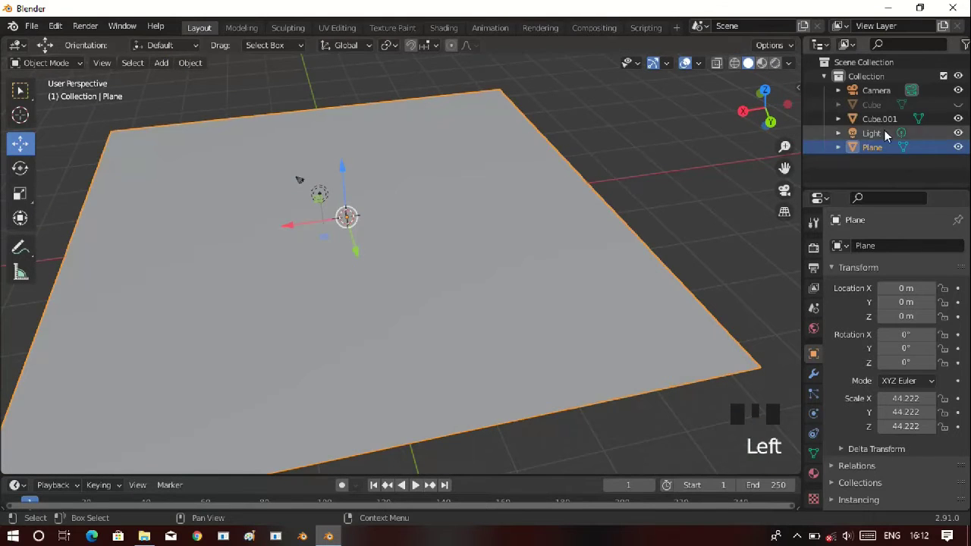
Stretch the cube along Y into a thin wall panel and raise it to sit on the ground
{"action": "left_click", "coordinate": [883, 126]}
{"action": "key", "text": "s"}
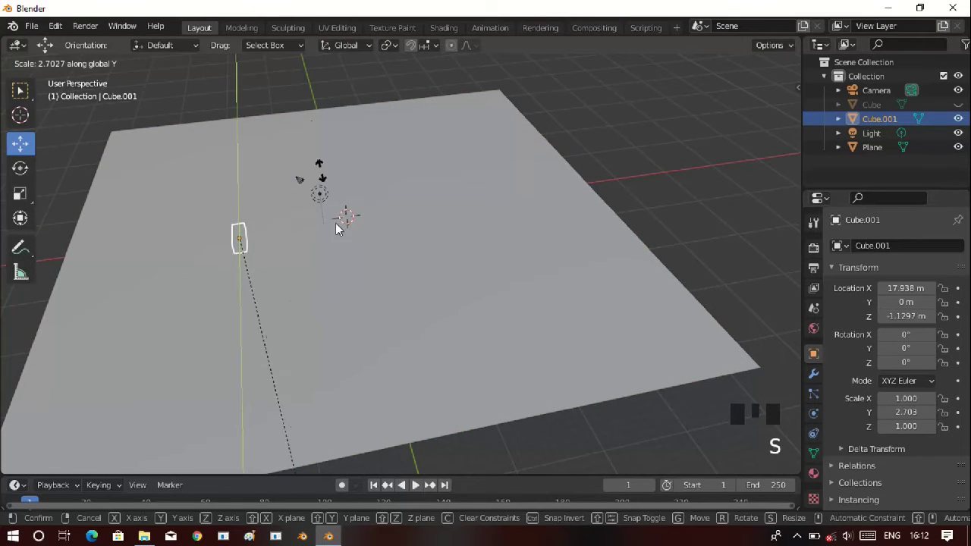
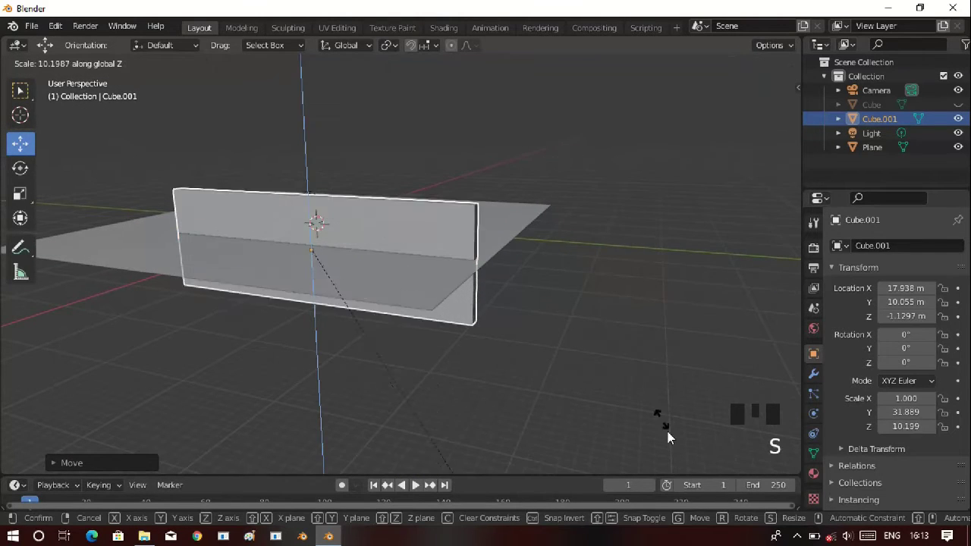
{"action": "left_click", "coordinate": [315, 181]}
{"action": "key", "text": "s"}
{"action": "left_click", "coordinate": [308, 150]}
{"action": "left_click_drag", "start_coordinate": [471, 274], "coordinate": [458, 357]}
{"action": "key", "text": "s"}
{"action": "left_click_drag", "start_coordinate": [362, 276], "coordinate": [249, 156]}
{"action": "left_click", "coordinate": [249, 156]}
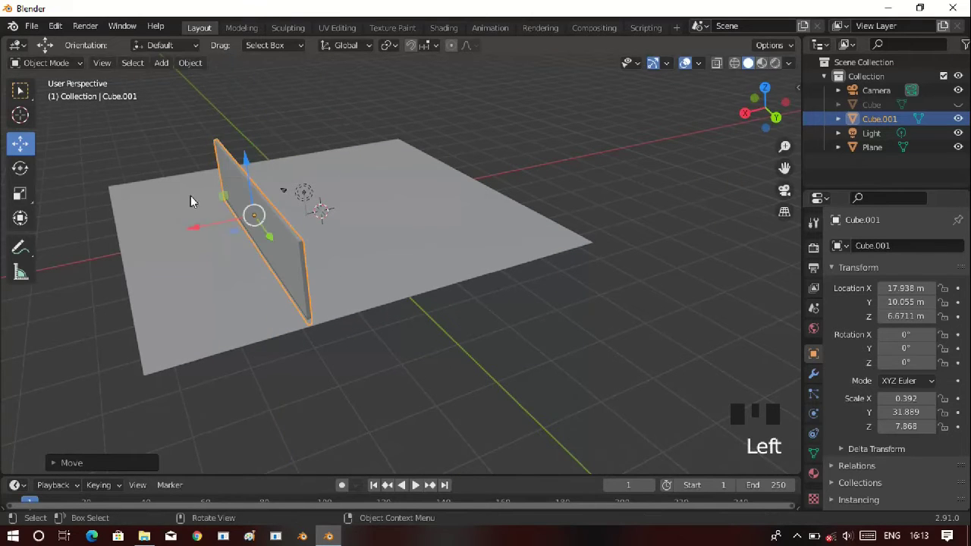
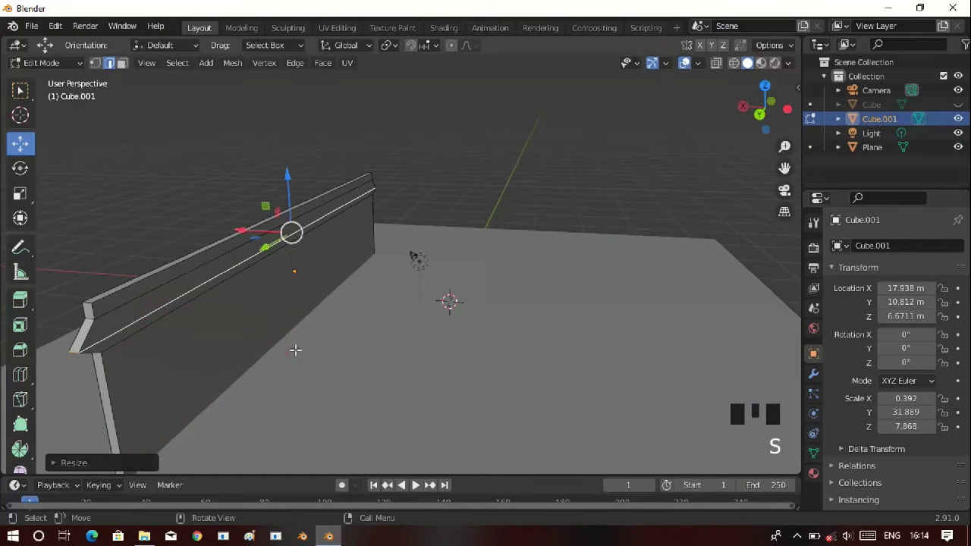
Widen the wall's top strip along the X axis into a ledge
{"action": "key", "text": "ctrl+z"}
{"action": "key", "text": "s"}
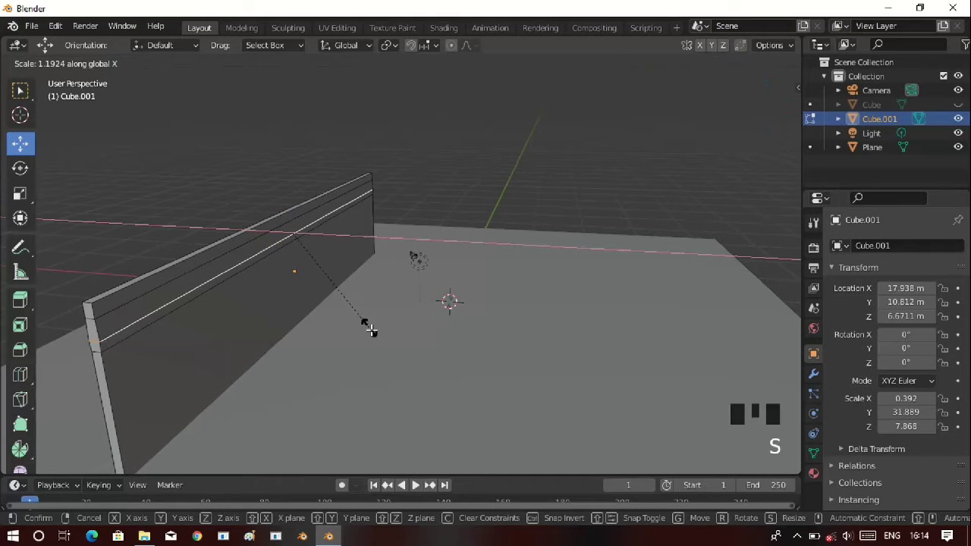
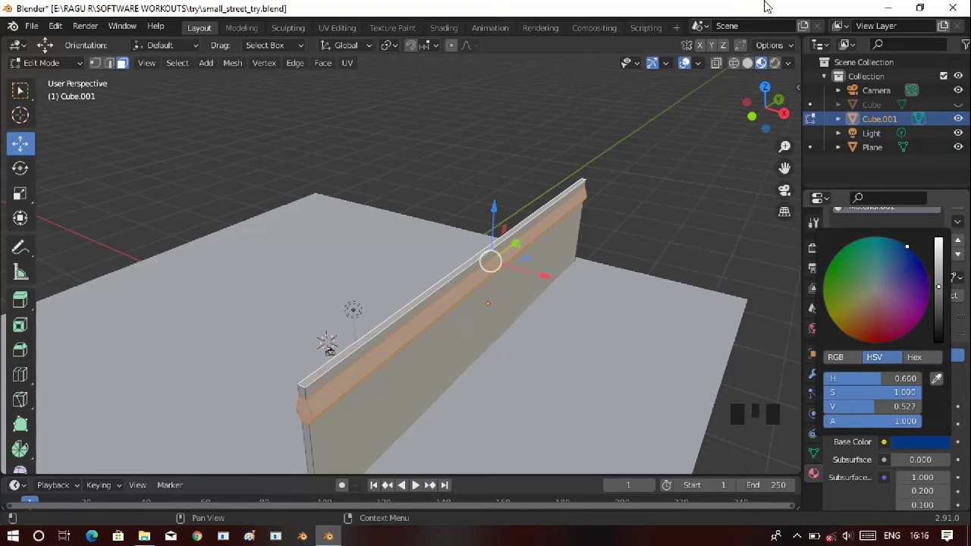
Choose a blue colour for the ledge material
{"action": "left_click", "coordinate": [861, 302]}
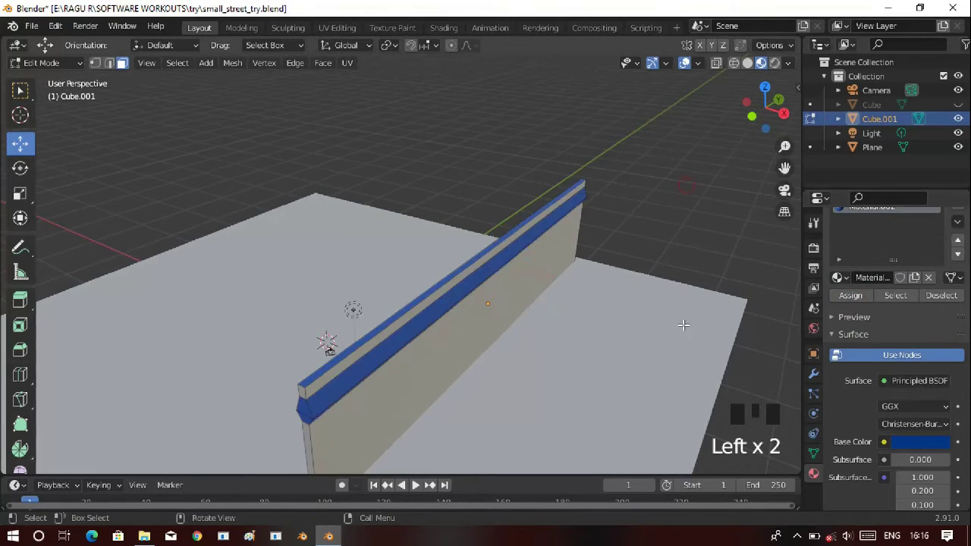
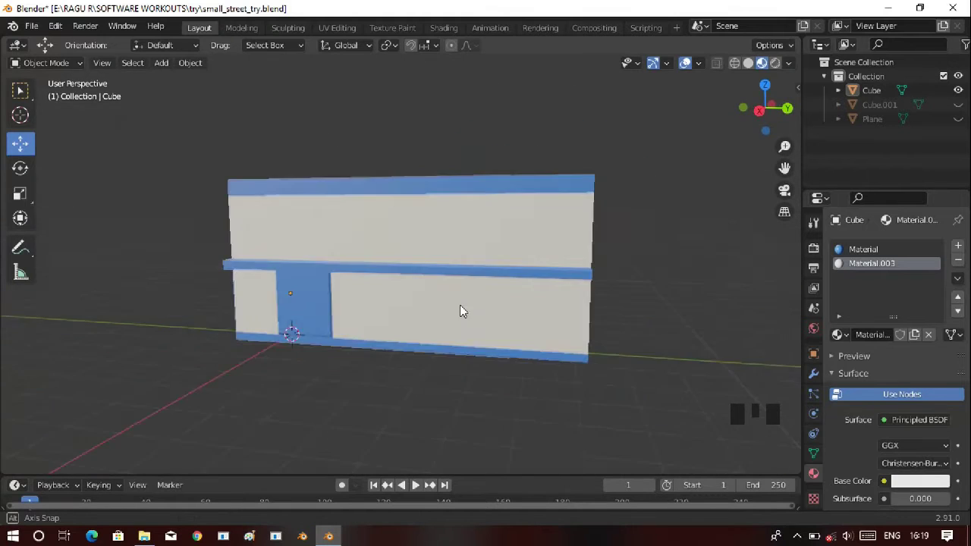
Select the small handle face on the door and push it out
{"action": "scroll", "scroll_direction": "up", "scroll_amount": 3}
{"action": "scroll", "scroll_direction": "up", "scroll_amount": 3}
{"action": "left_click_drag", "start_coordinate": [308, 347], "coordinate": [293, 287]}
{"action": "left_click", "coordinate": [293, 287]}
{"action": "key", "text": "Tab"}
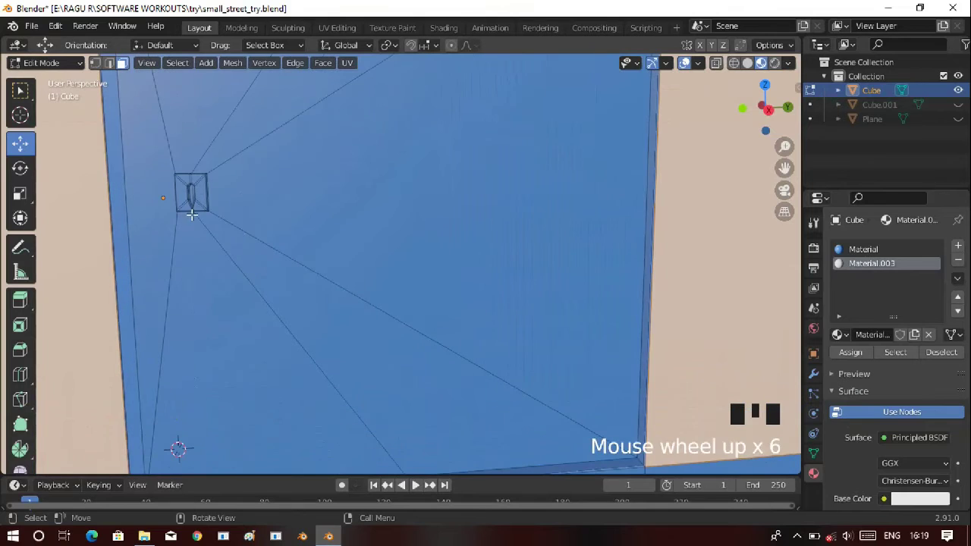
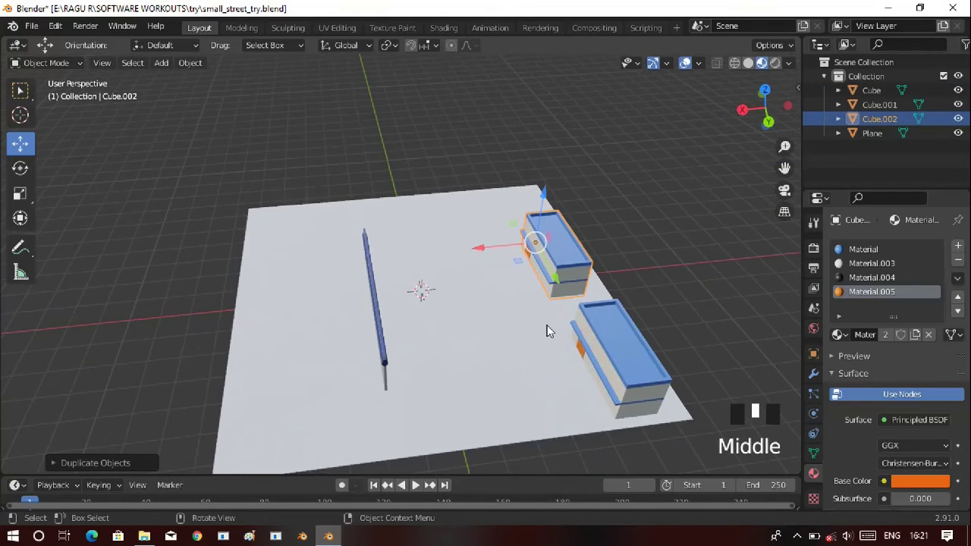
Duplicate the building pair twice more to form three columns of buildings
{"action": "left_click", "coordinate": [586, 331]}
{"action": "key", "text": "shift+d"}
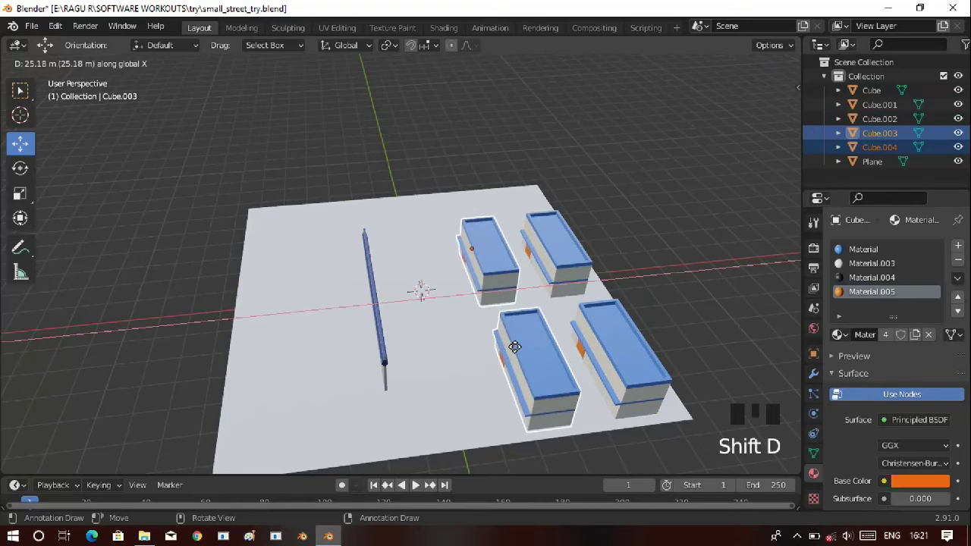
{"action": "key", "text": "shift+d"}
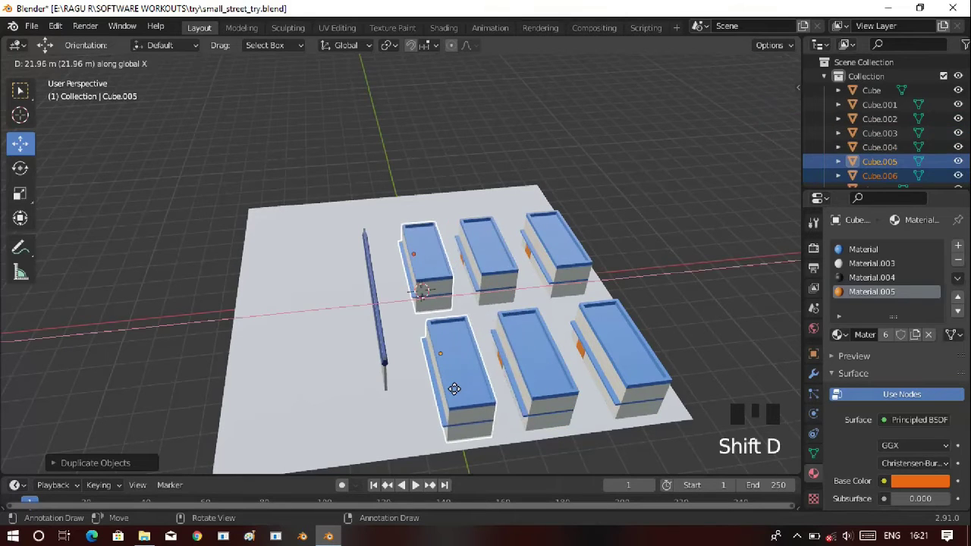
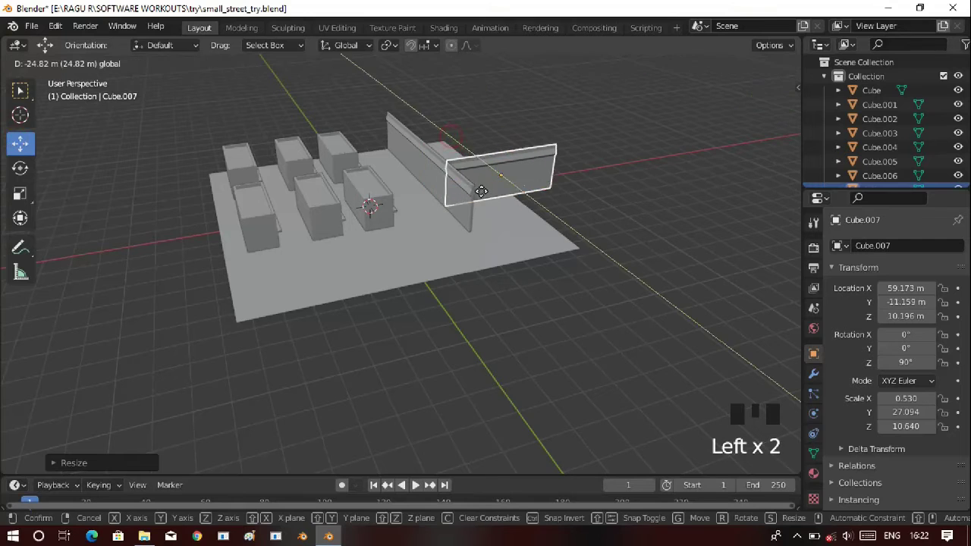
Move the wall copy along one axis to the plane's corner
{"action": "left_click_drag", "start_coordinate": [560, 322], "coordinate": [594, 348]}
{"action": "key", "text": "s"}
{"action": "left_click", "coordinate": [592, 272]}
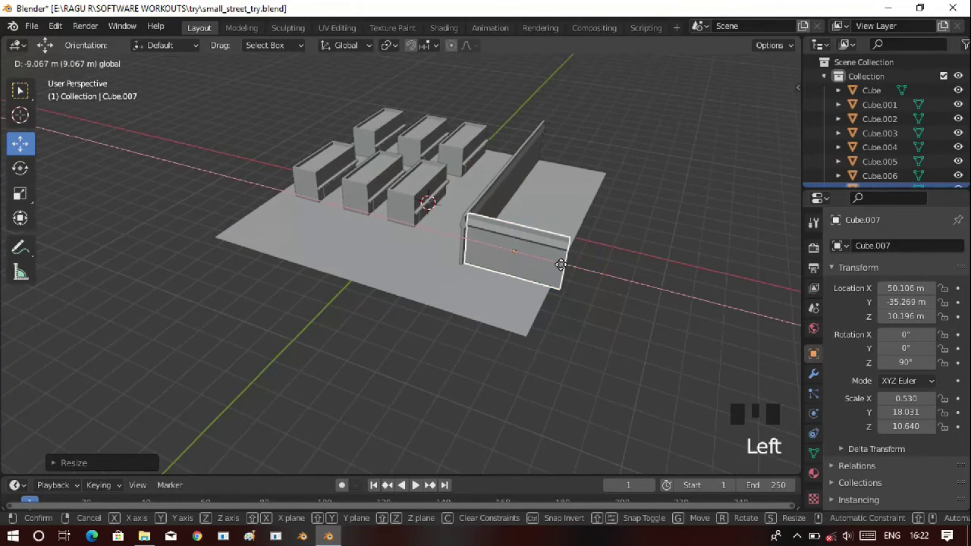
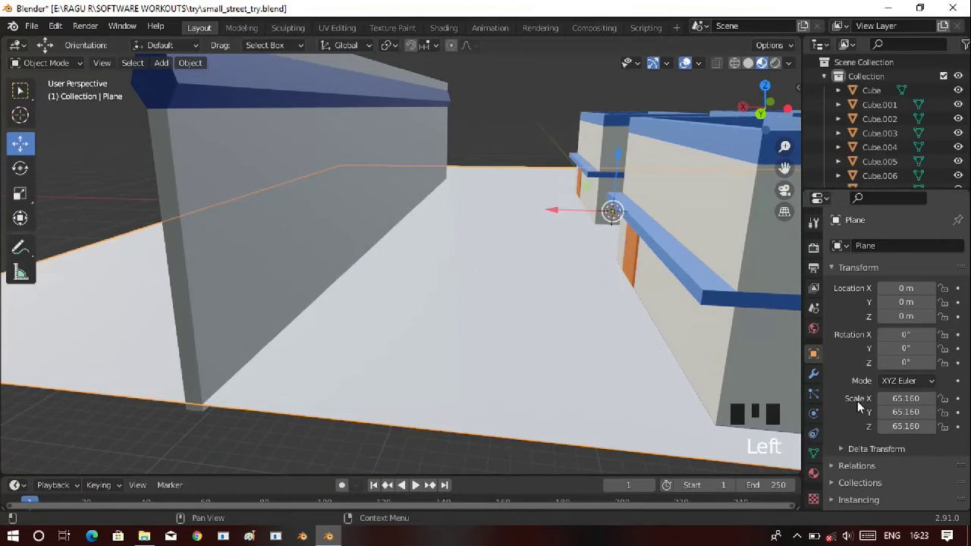
Bring up the ground plane's Base Color picker to darken it
{"action": "left_click_drag", "start_coordinate": [815, 476], "coordinate": [893, 391]}
{"action": "left_click", "coordinate": [917, 311]}
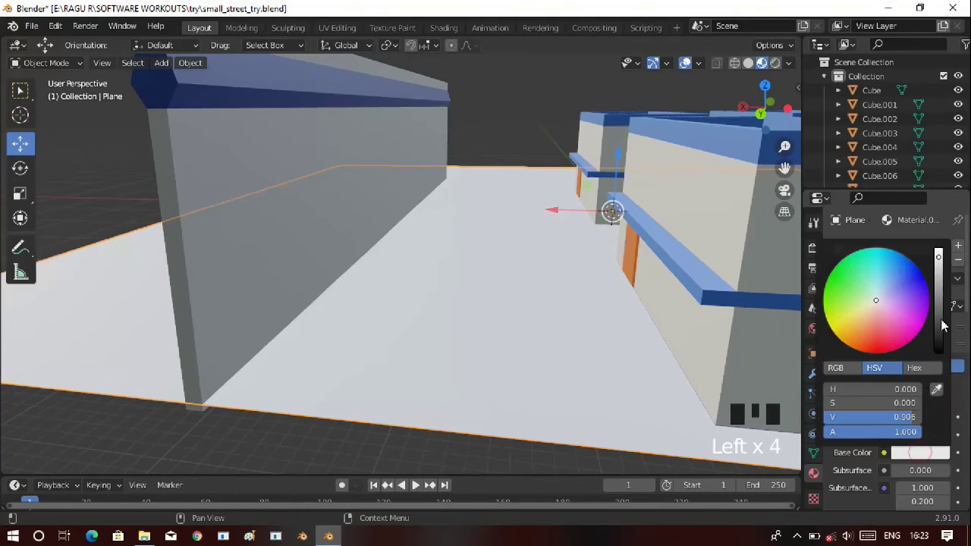
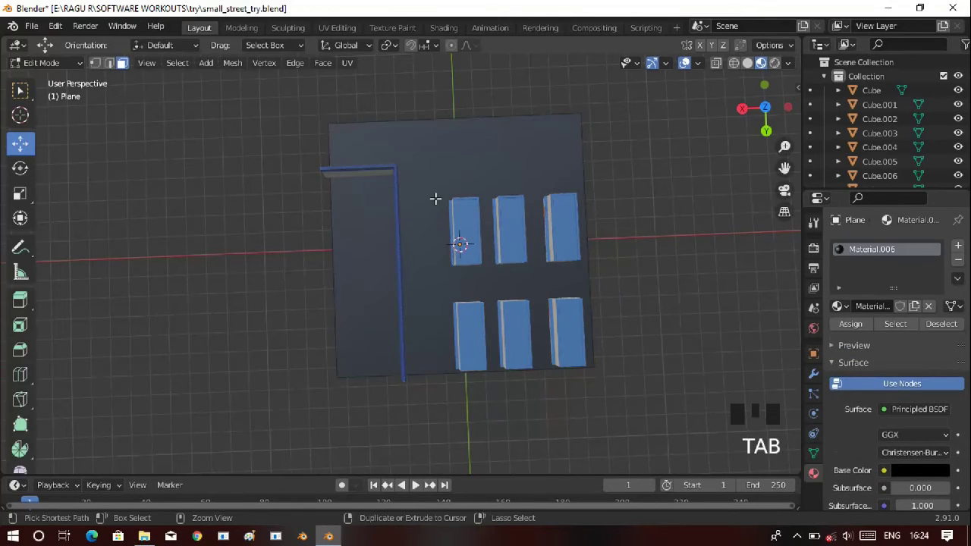
Cut three loop cuts across the plane marking road edges and a cross strip
{"action": "key", "text": "ctrl+r"}
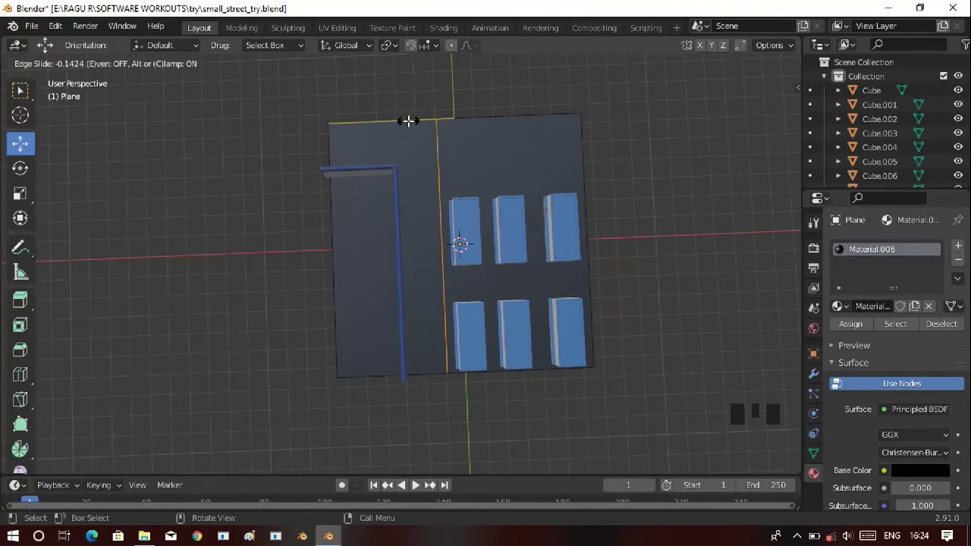
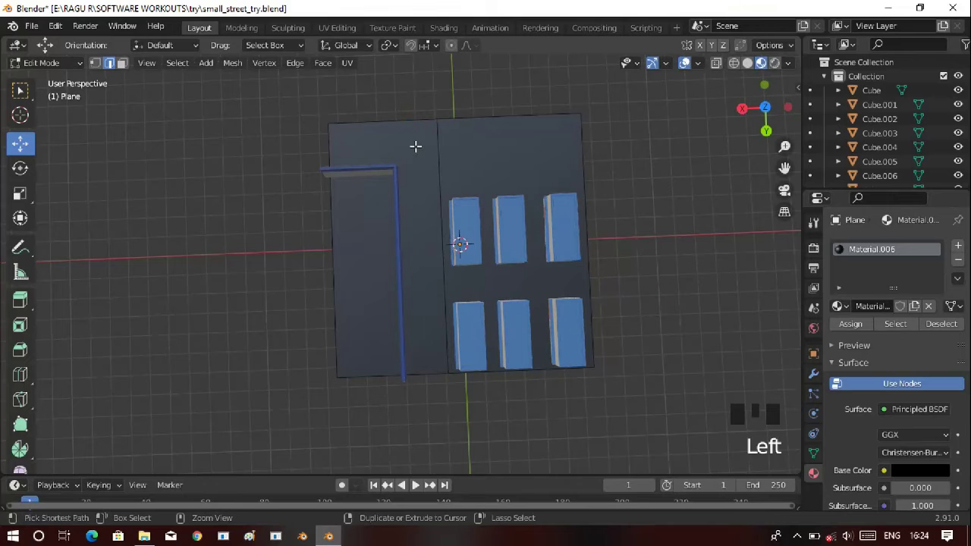
{"action": "key", "text": "ctrl+r"}
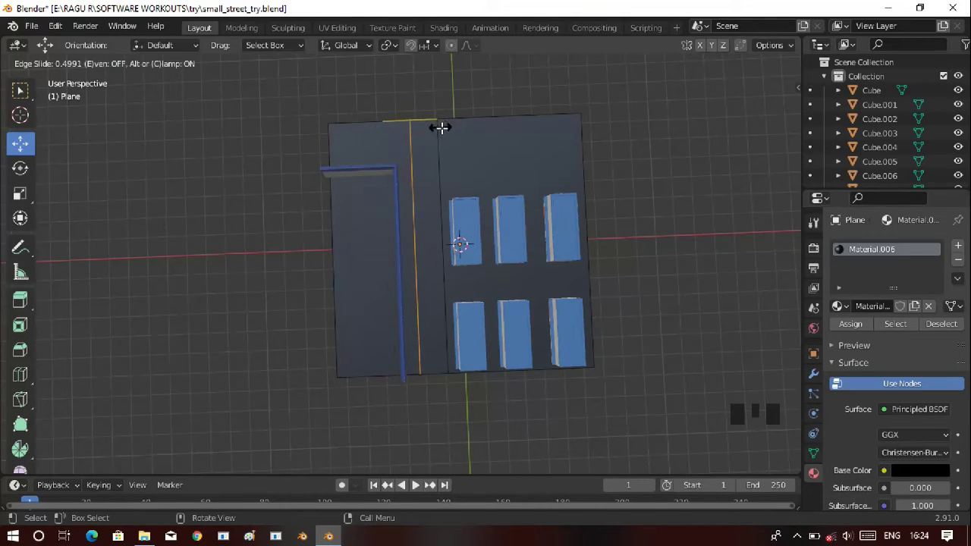
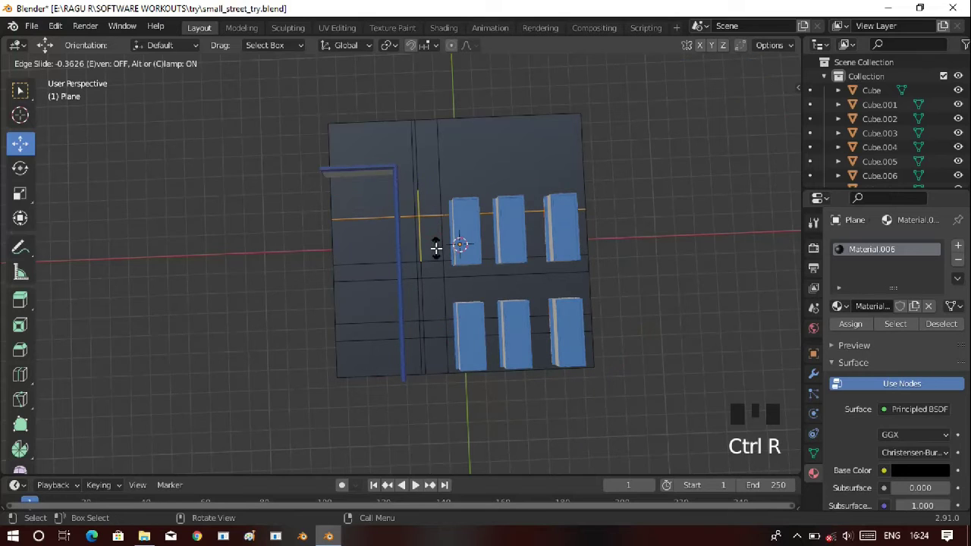
{"action": "key", "text": "ctrl+r"}
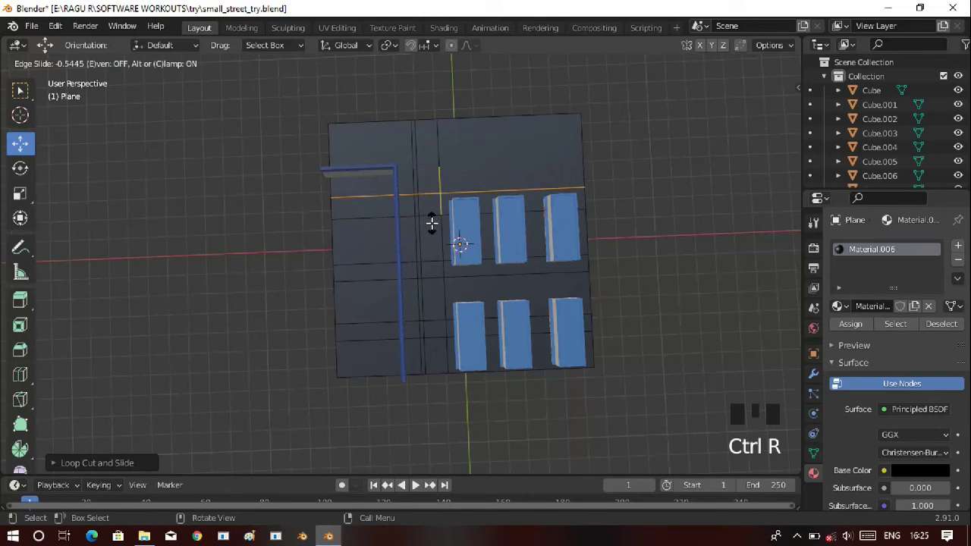
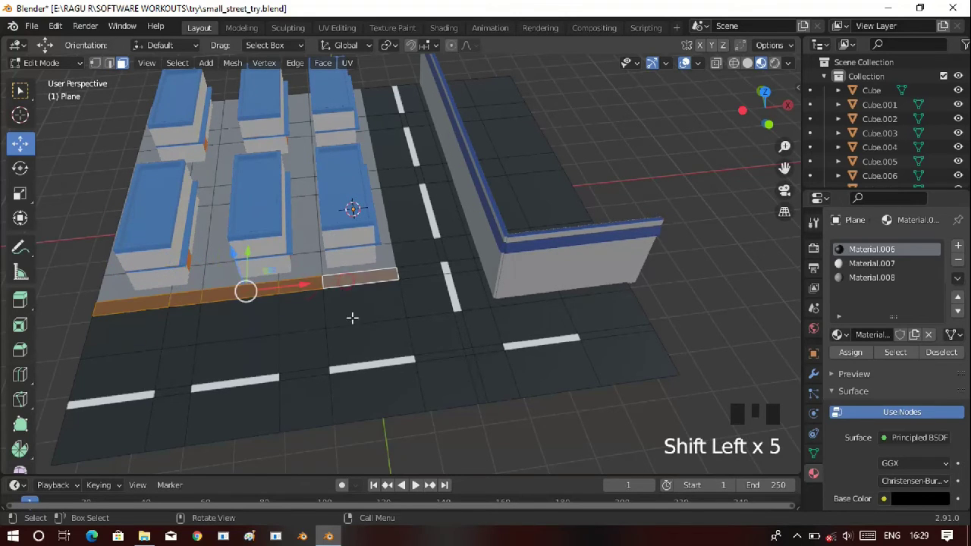
Extrude the strip of faces along the block's edge upward into a raised kerb
{"action": "key", "text": "z"}
{"action": "key", "text": "e"}
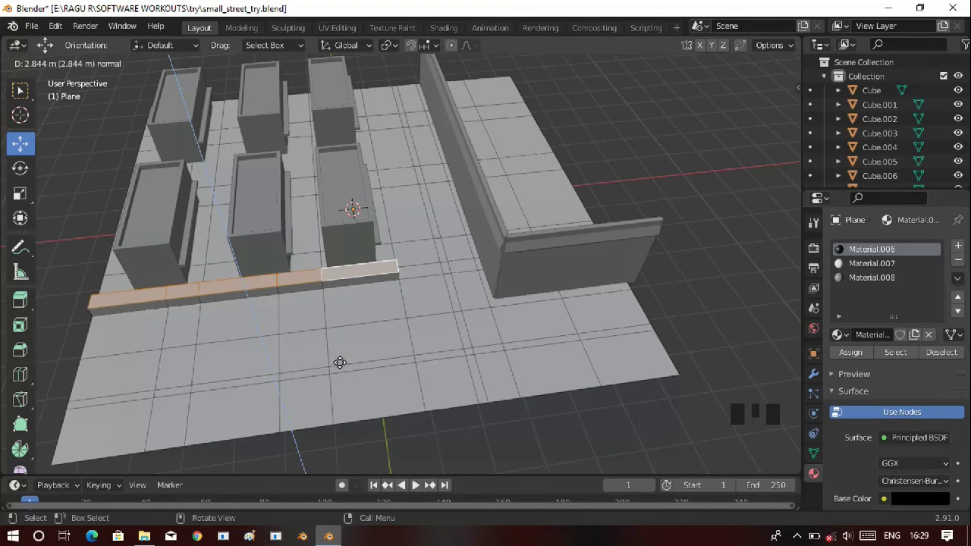
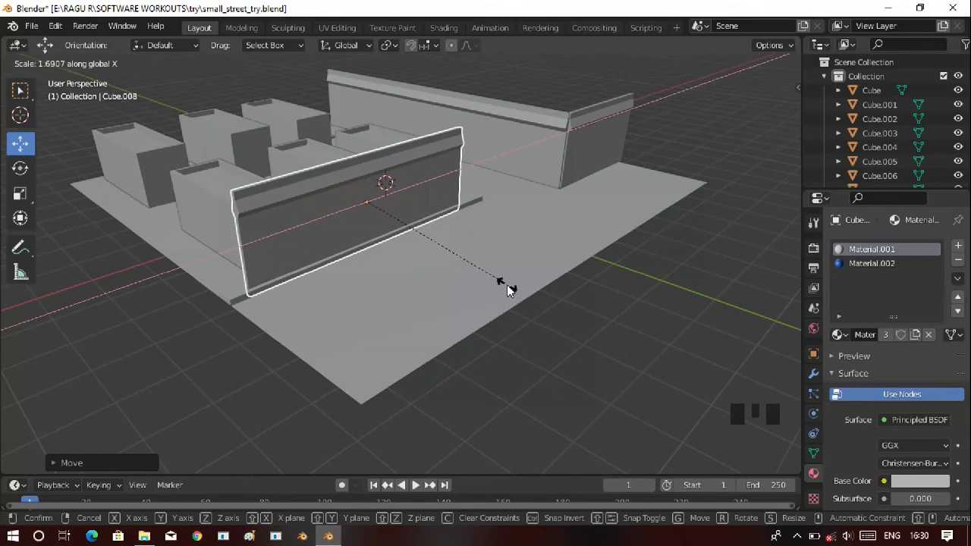
Confirm the copied wall's stretched length so it runs along the building front
{"action": "left_click", "coordinate": [416, 191]}
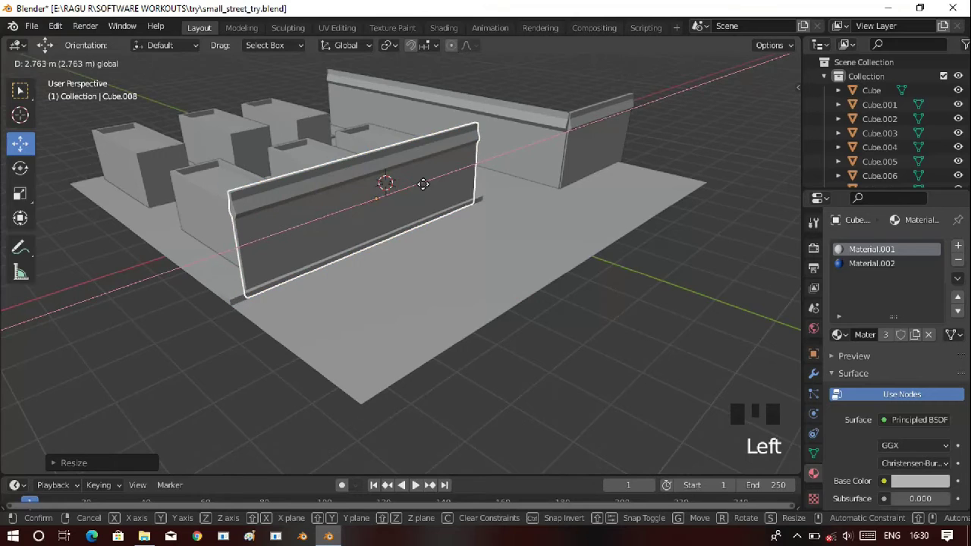
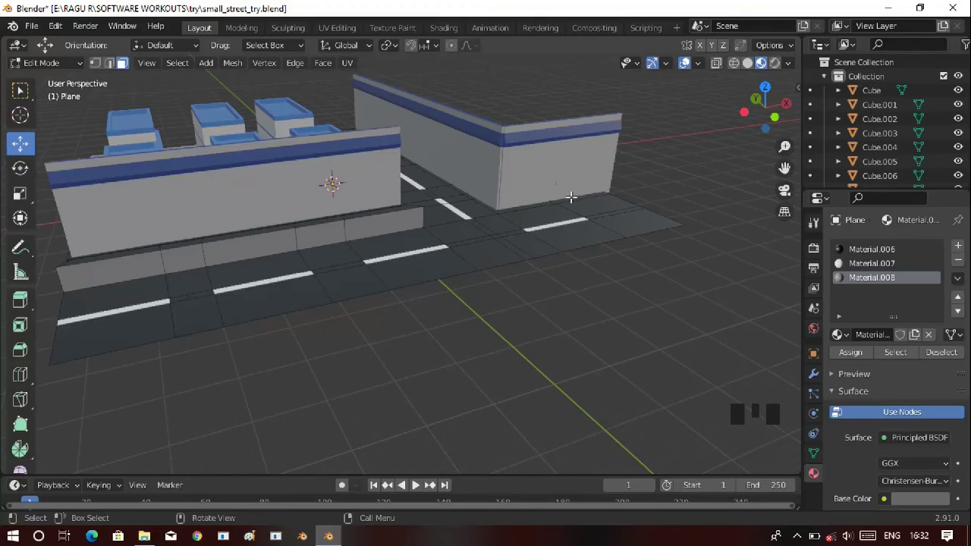
Duplicate the short corner wall and slide the copy along Y toward the road's far side
{"action": "key", "text": "Tab"}
{"action": "left_click", "coordinate": [502, 328]}
{"action": "left_click_drag", "start_coordinate": [483, 347], "coordinate": [451, 324]}
{"action": "left_click", "coordinate": [541, 151]}
{"action": "key", "text": "shift+d"}
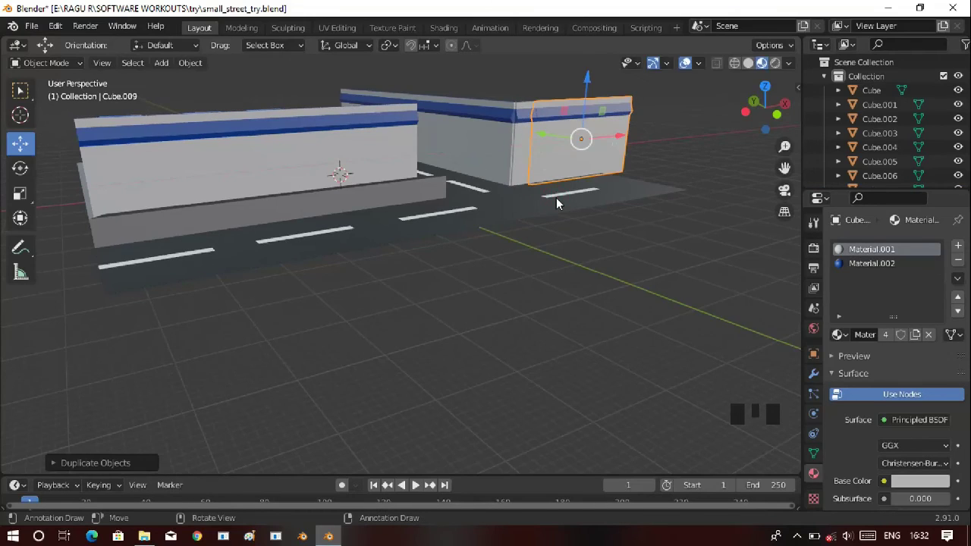
{"action": "key", "text": "g"}
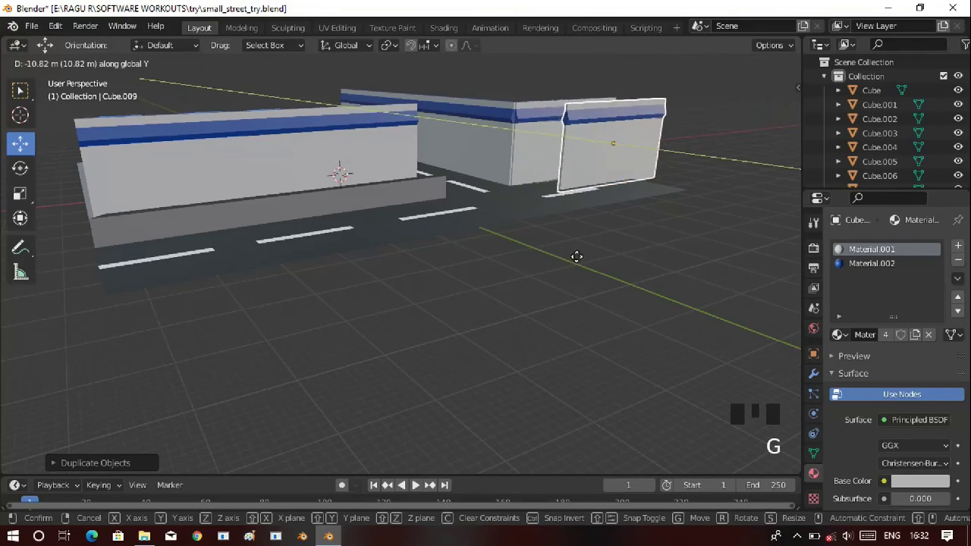
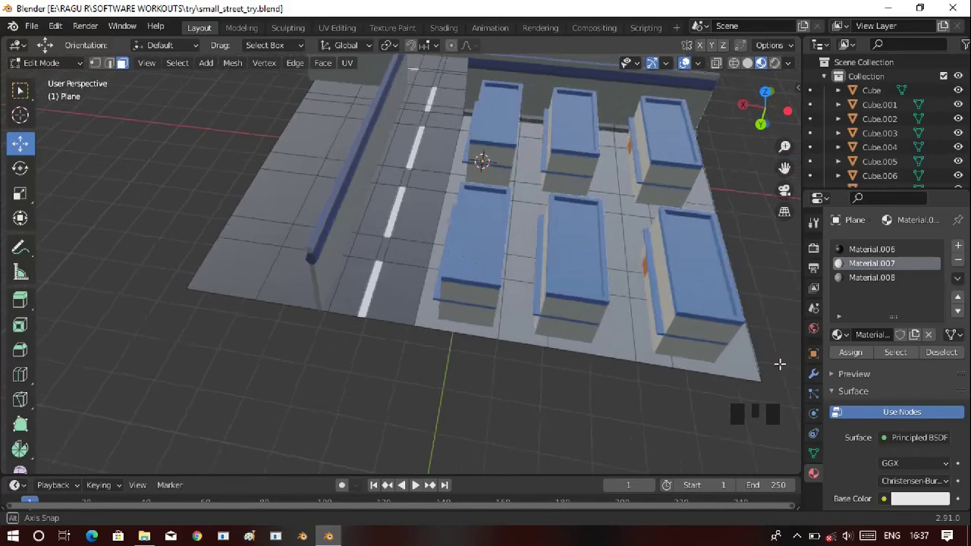
Save the street scene as small_street_try.blend
{"action": "key", "text": "ctrl+s"}
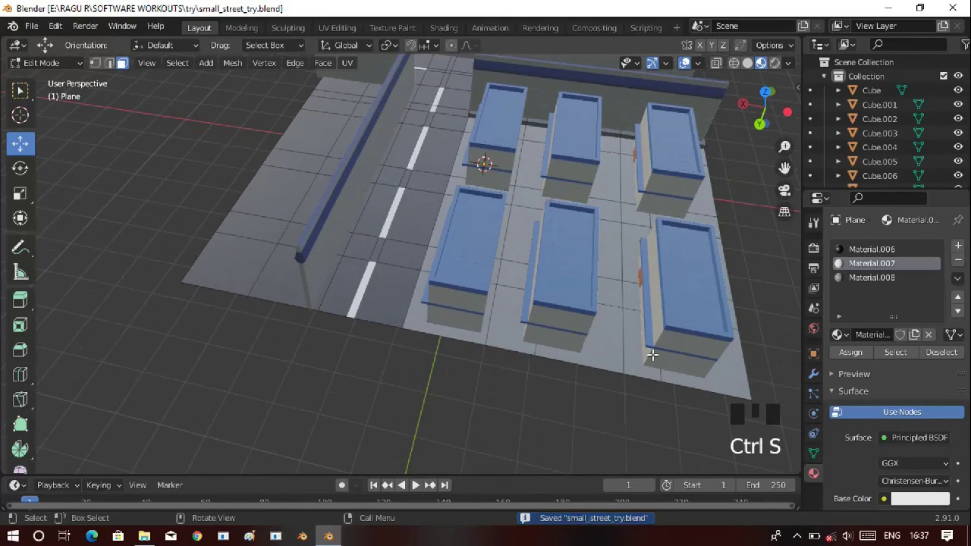